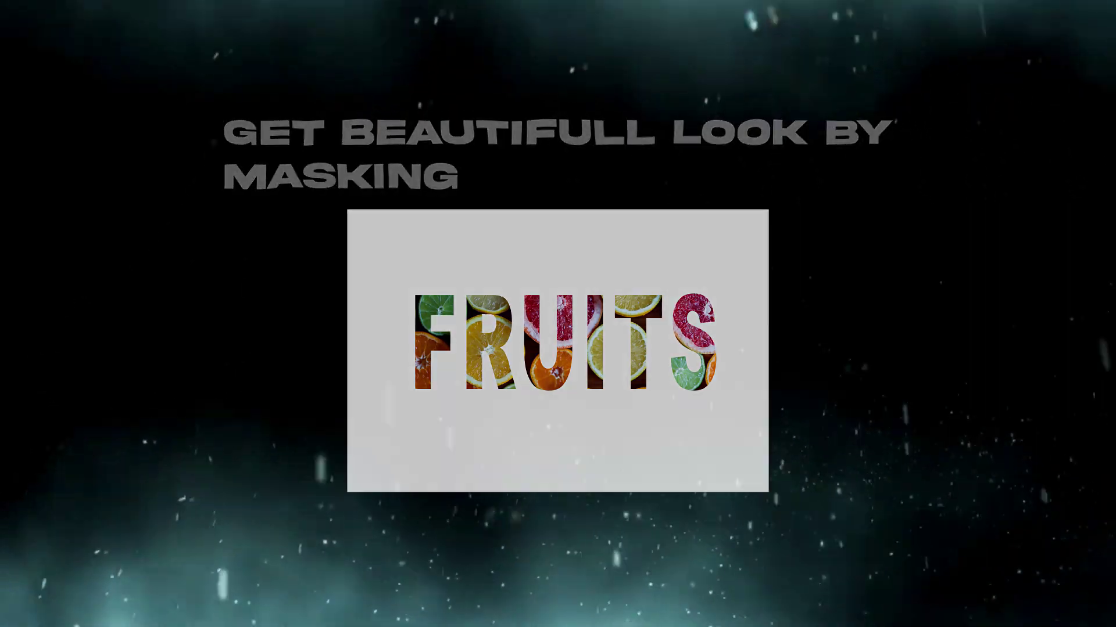
Step: Create a type layer reading 'fruits' in a text box near the top and select all its text
{"action": "key", "text": "alt+Tab"}
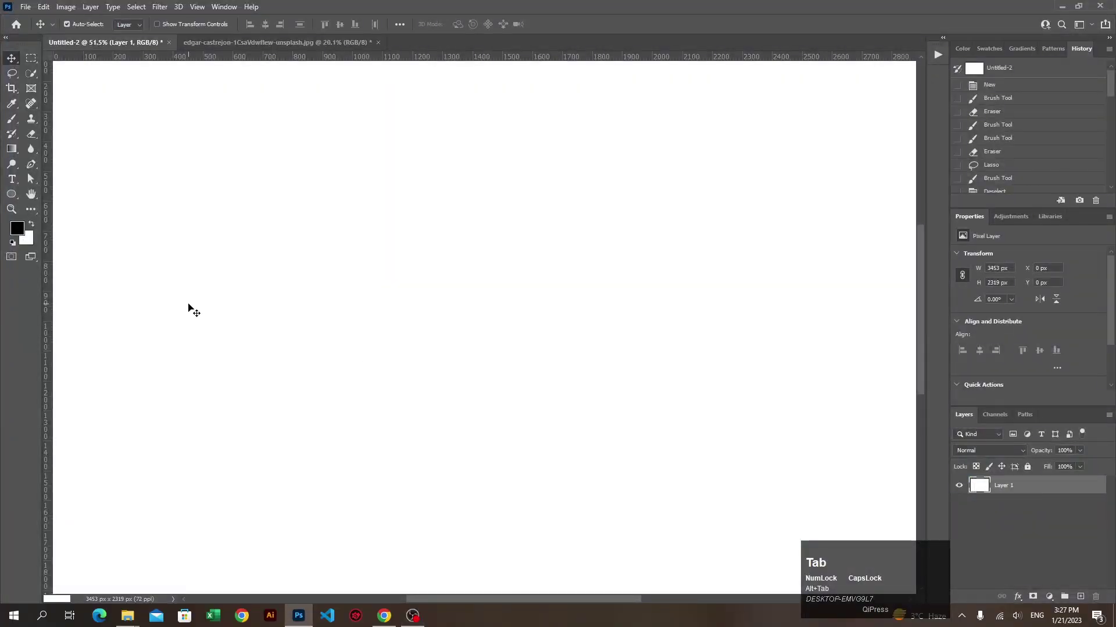
{"action": "left_click", "coordinate": [16, 186]}
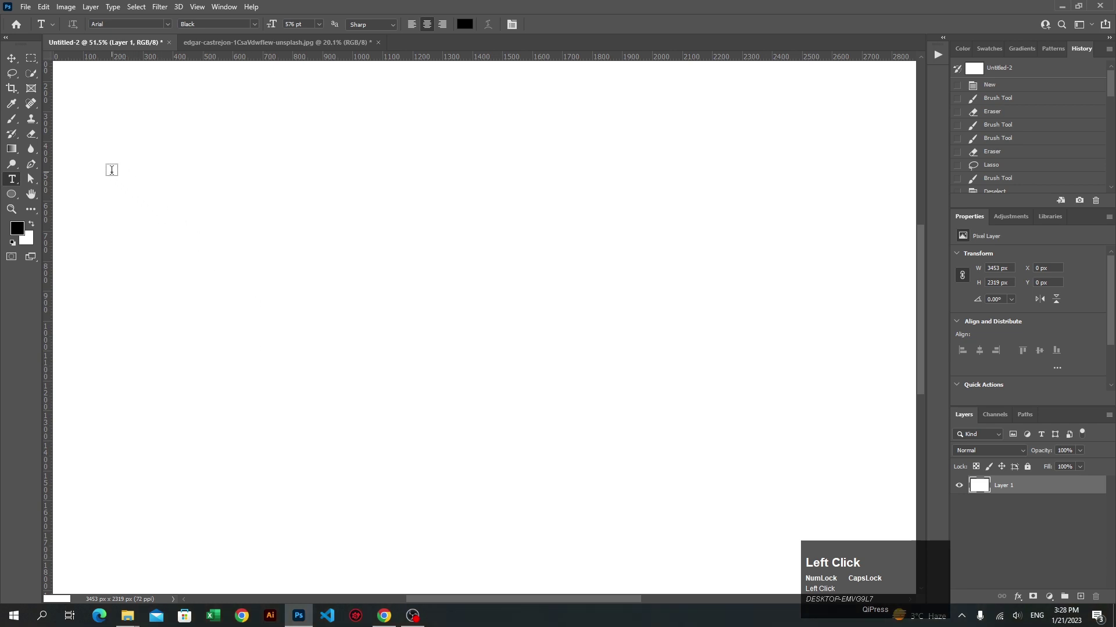
{"action": "scroll", "scroll_direction": "down", "scroll_amount": 3}
{"action": "left_click_drag", "start_coordinate": [178, 313], "coordinate": [329, 464]}
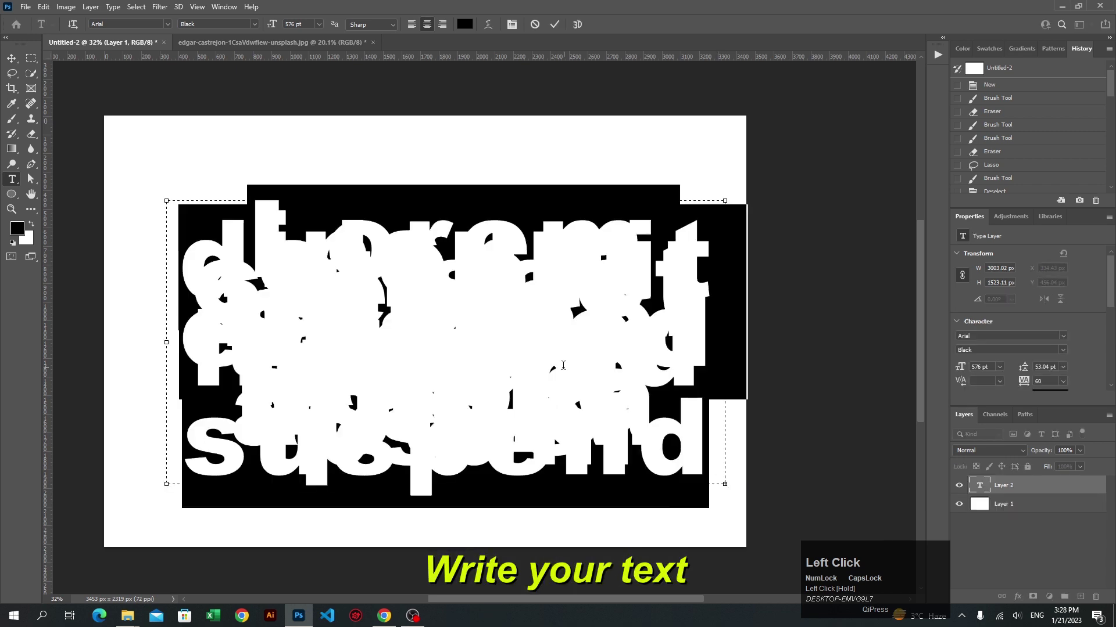
{"action": "type", "text": "fruits"}
{"action": "key", "text": "ctrl+shift+Left"}
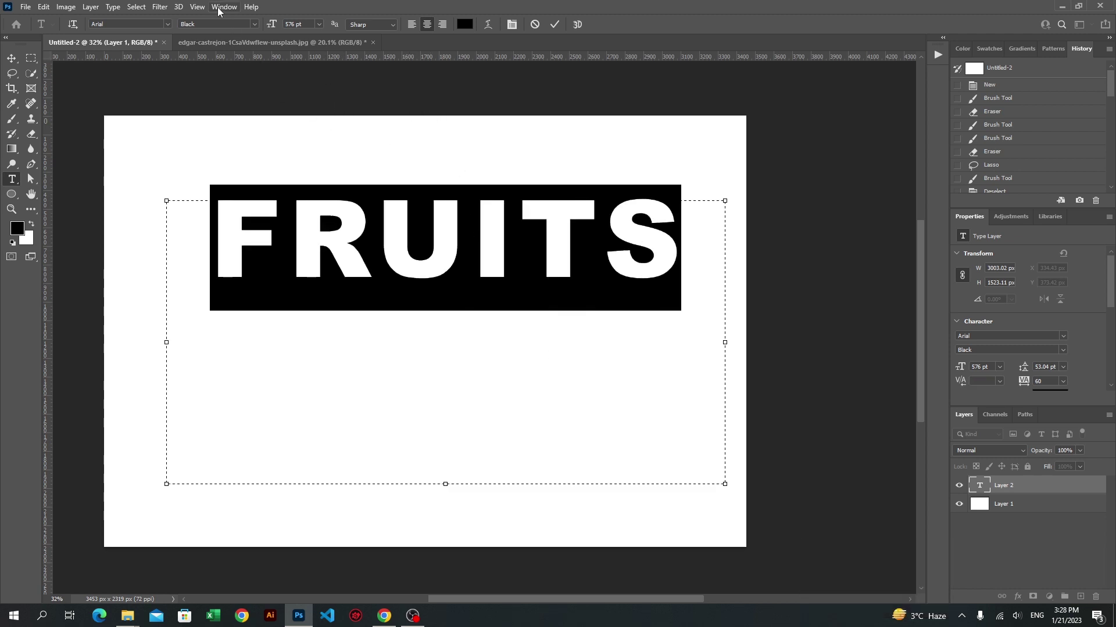
Step: Bring up the Window panel list to reach the Character panel
{"action": "left_click", "coordinate": [205, 14]}
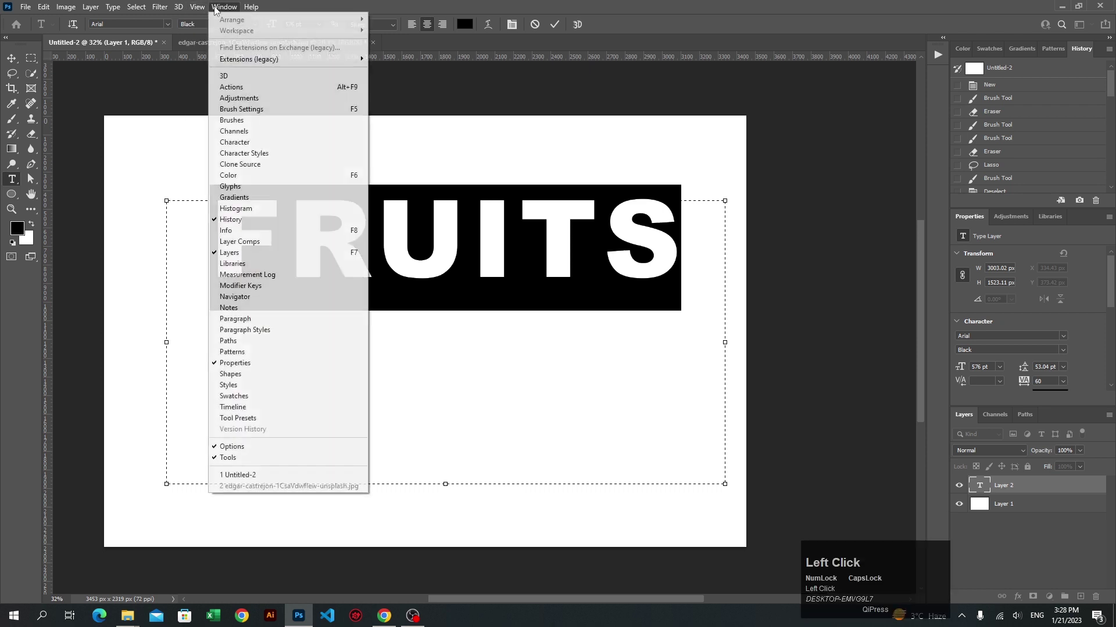
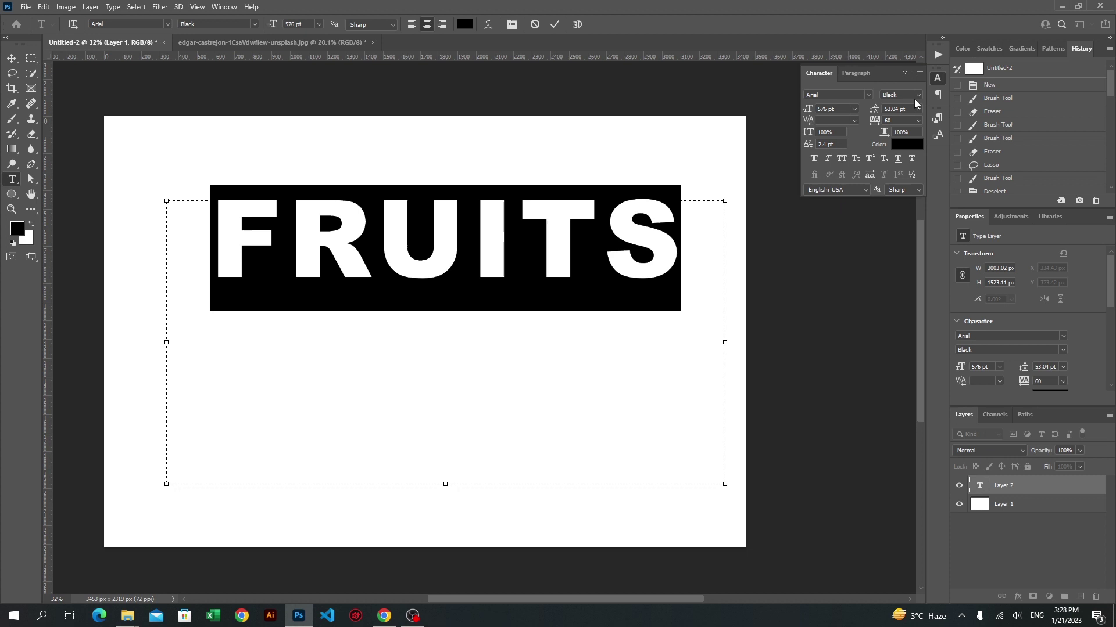
Step: Raise the vertical scale to 187% and move FRUITS to the canvas centre with the Move tool
{"action": "left_click_drag", "start_coordinate": [810, 134], "coordinate": [557, 31]}
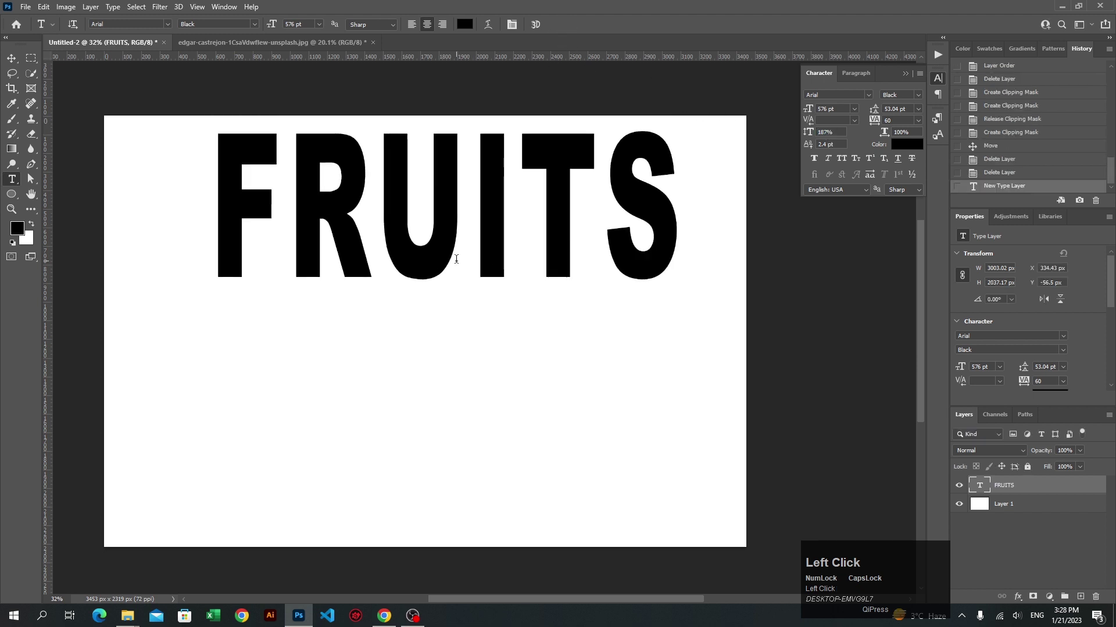
{"action": "key", "text": "v"}
{"action": "left_click_drag", "start_coordinate": [446, 232], "coordinate": [1008, 487]}
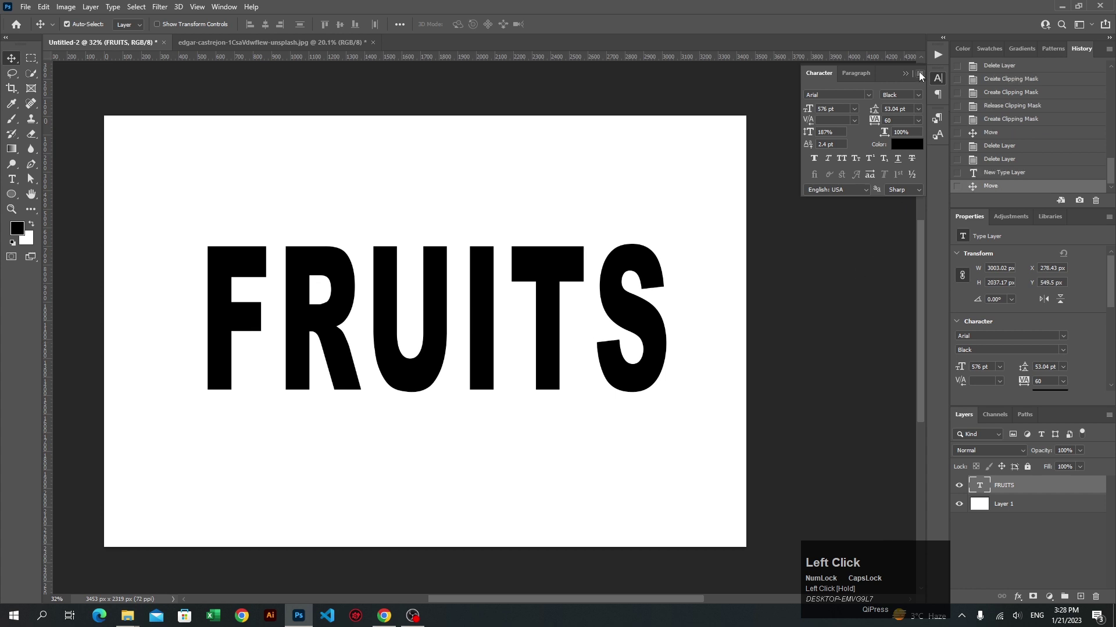
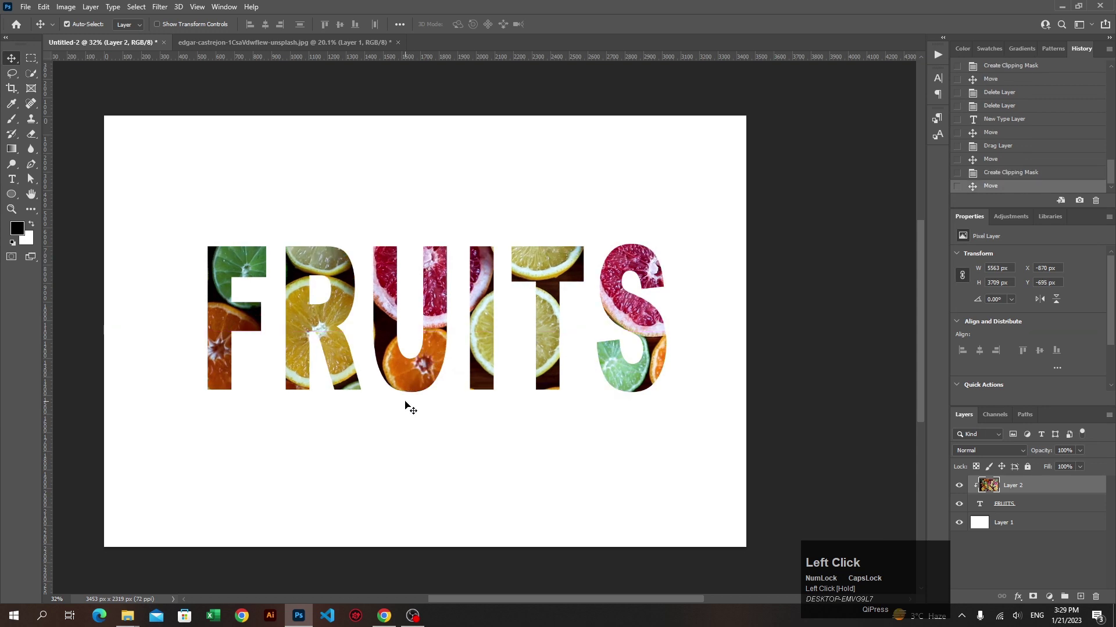
Step: Scroll the view while positioning the clipped citrus photo inside the letters
{"action": "scroll", "scroll_direction": "up", "scroll_amount": 3}
{"action": "scroll", "scroll_direction": "up", "scroll_amount": 3}
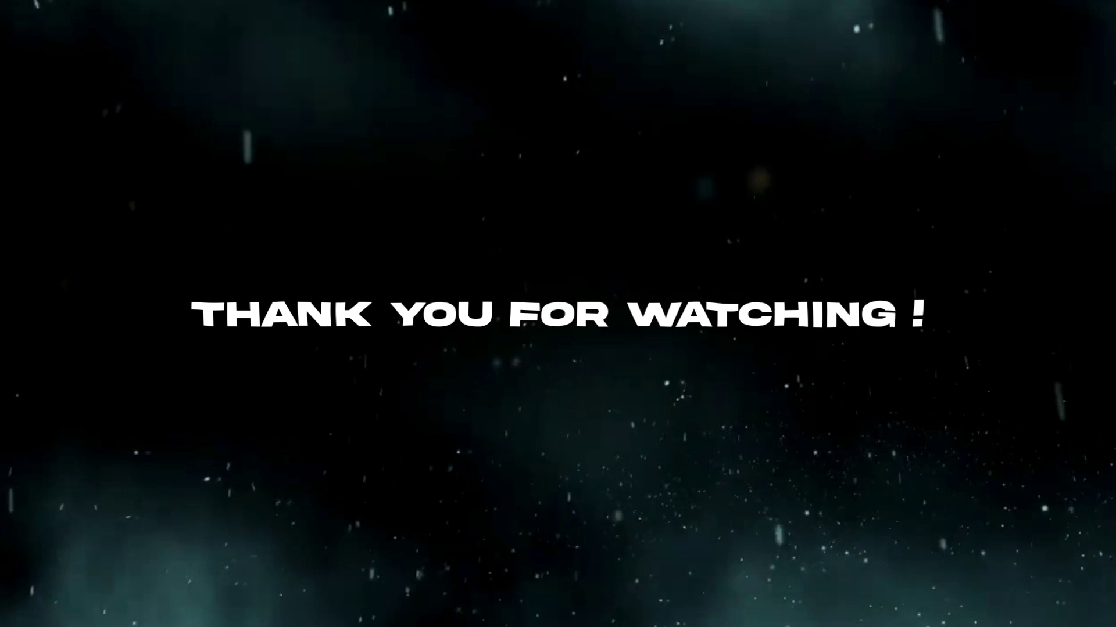